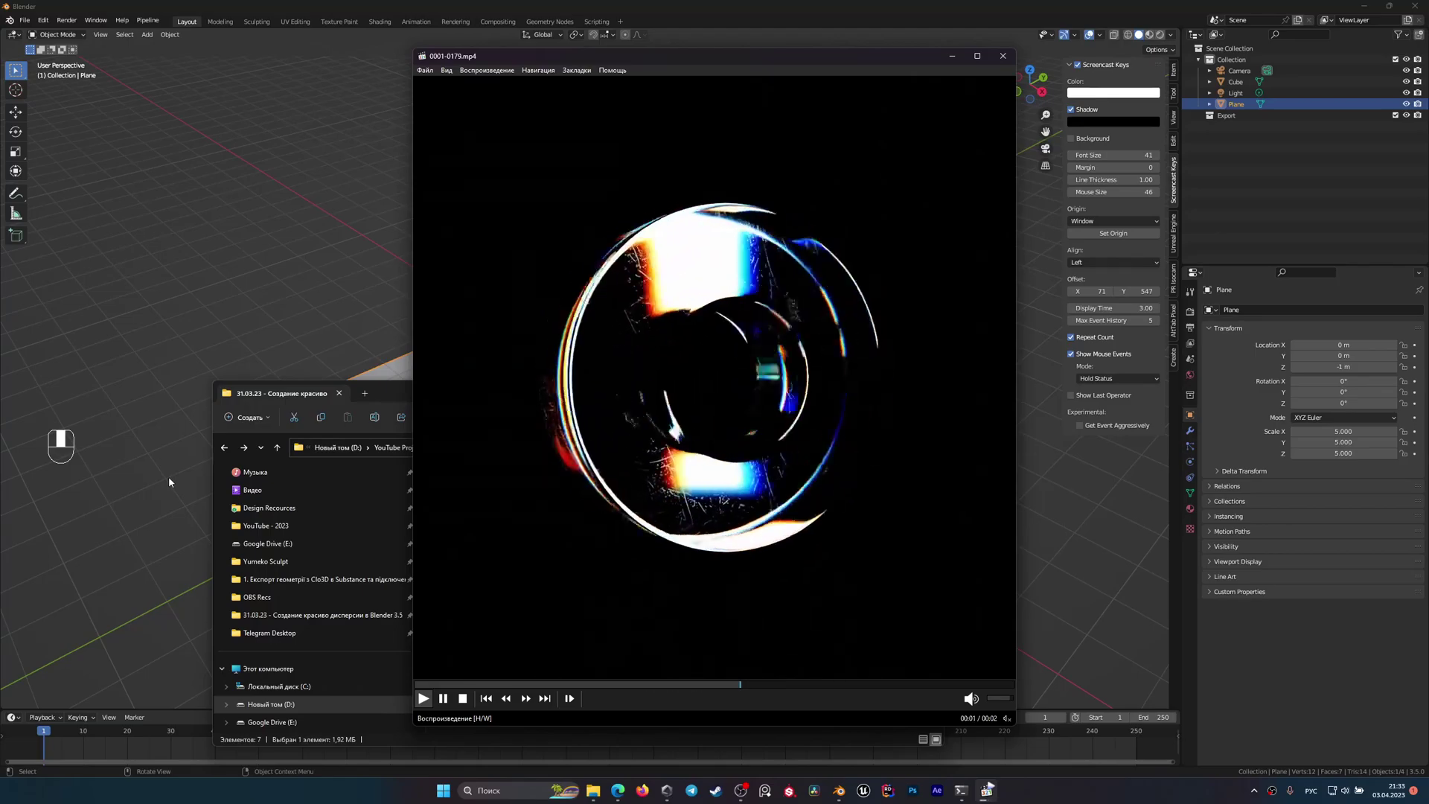
# - Scrub the Media Player Classic seek bar to replay the two-second glass ring clip
pyautogui.moveTo(172, 481); pyautogui.dragTo(179, 474)
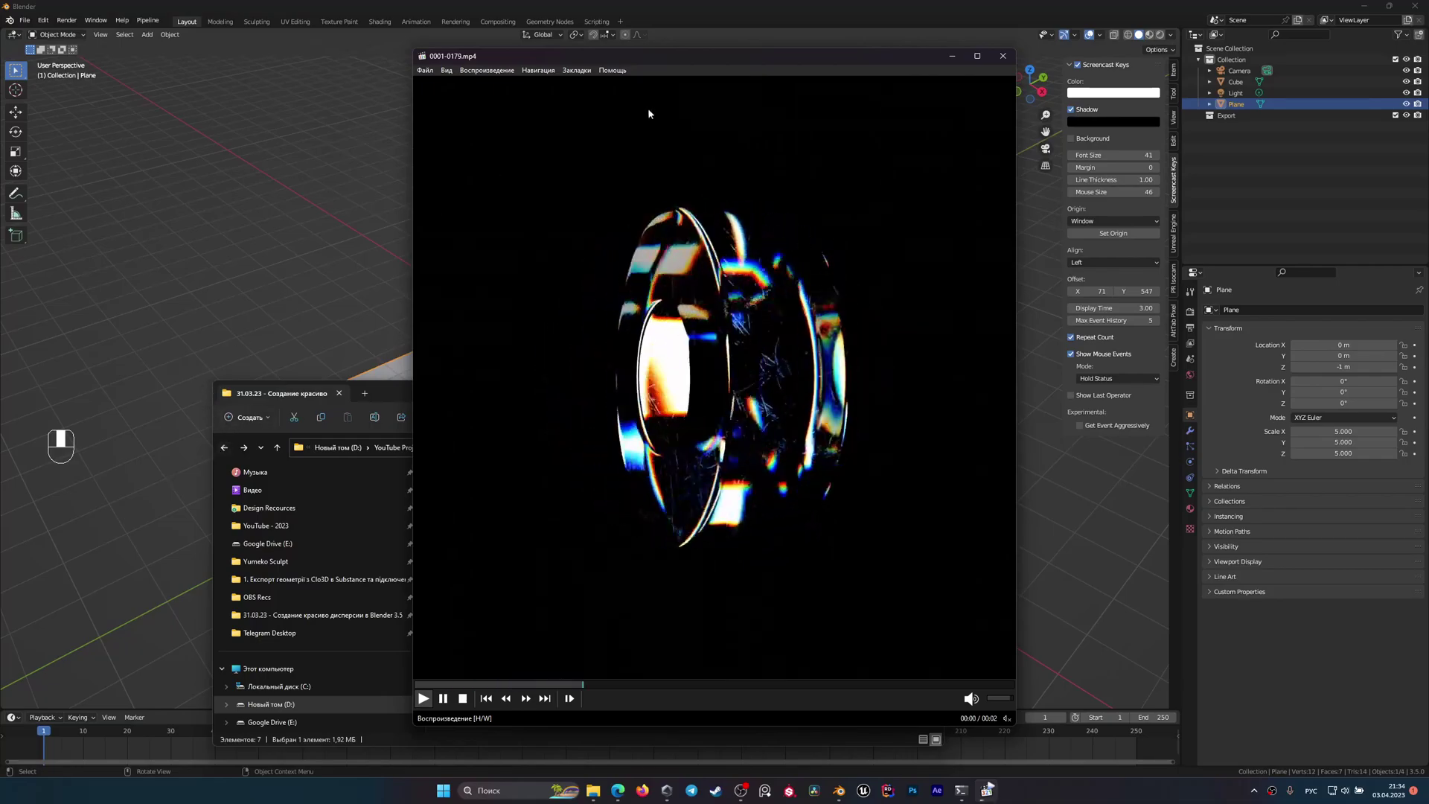
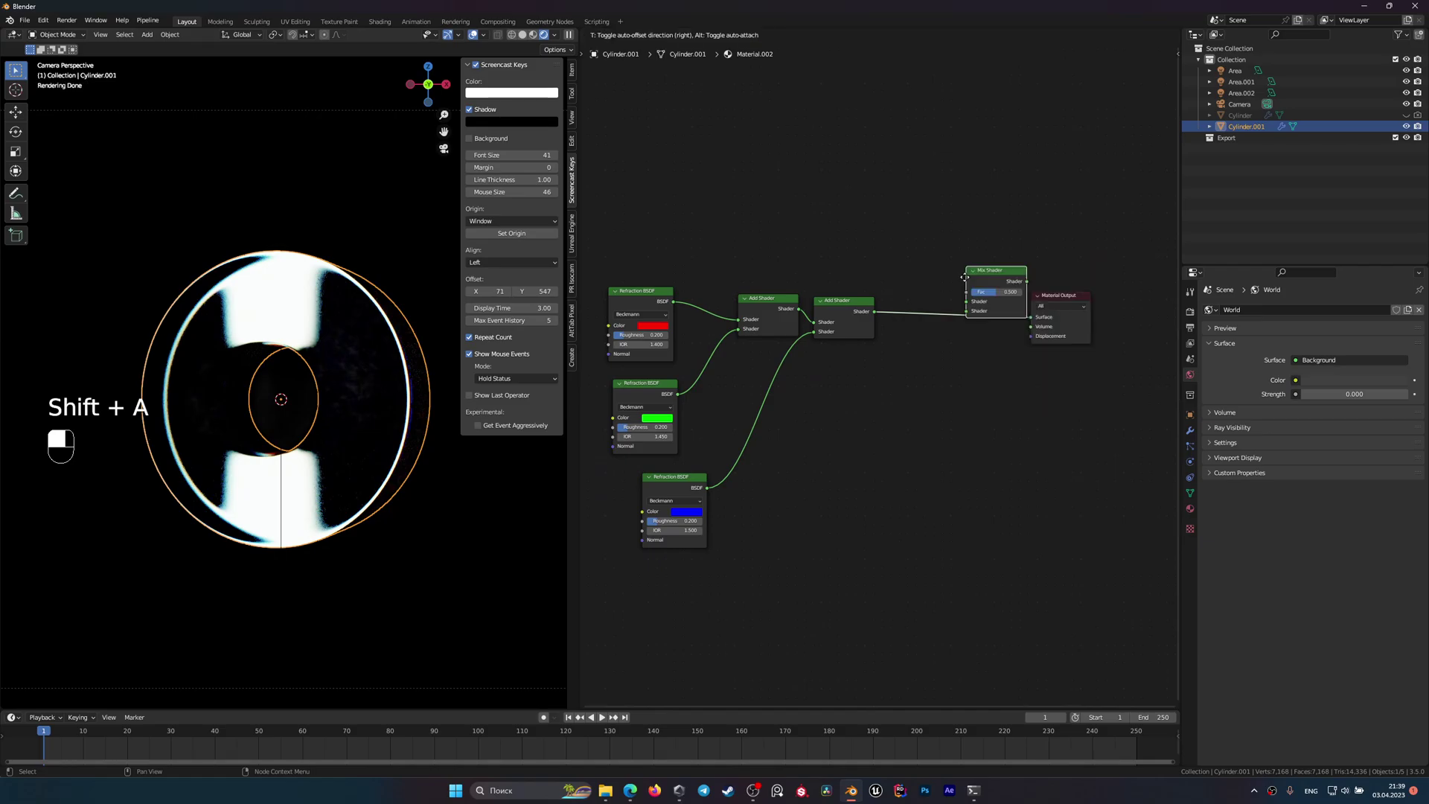
# - Add a Glossy BSDF node to the ring's refraction material via the Add menu
pyautogui.press('shift+a')
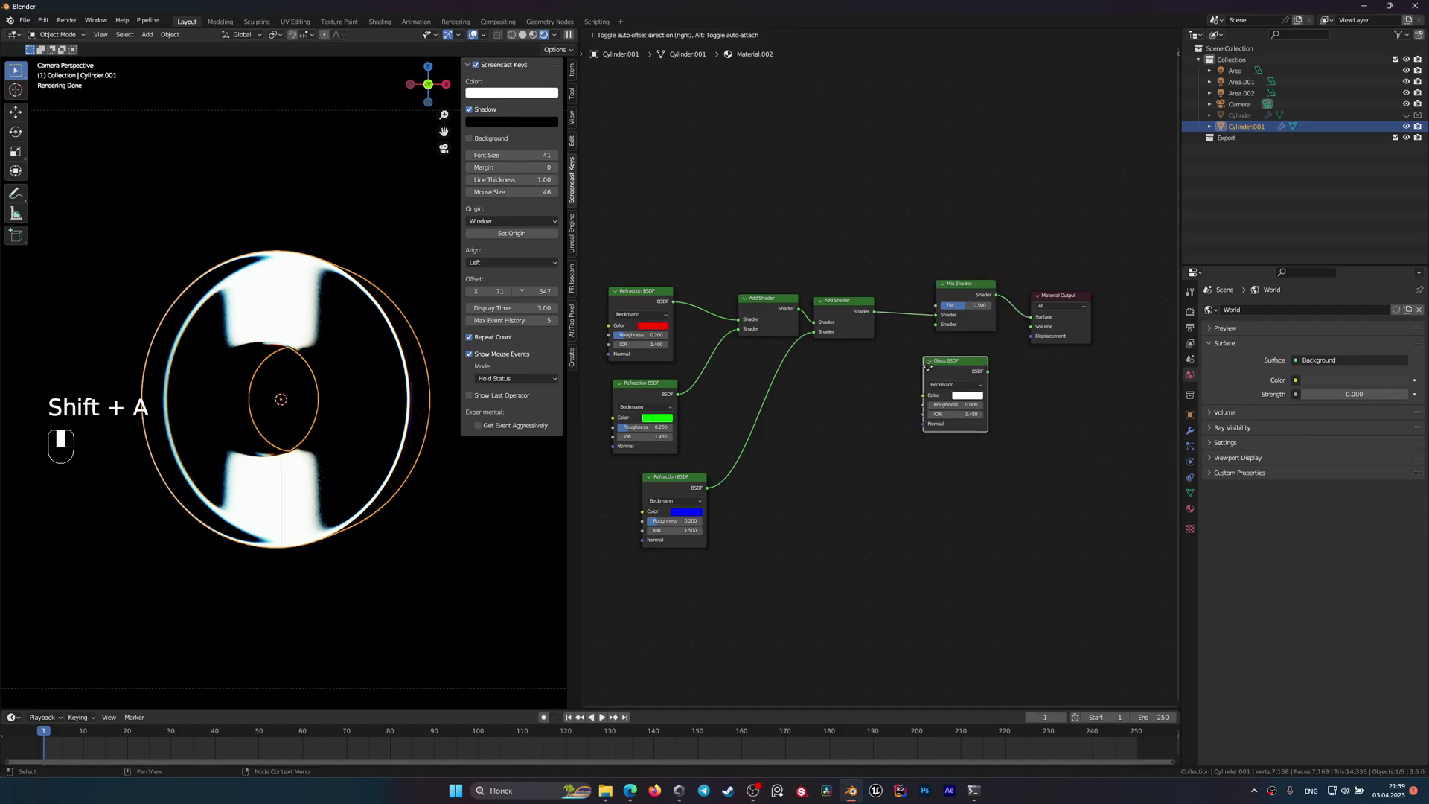
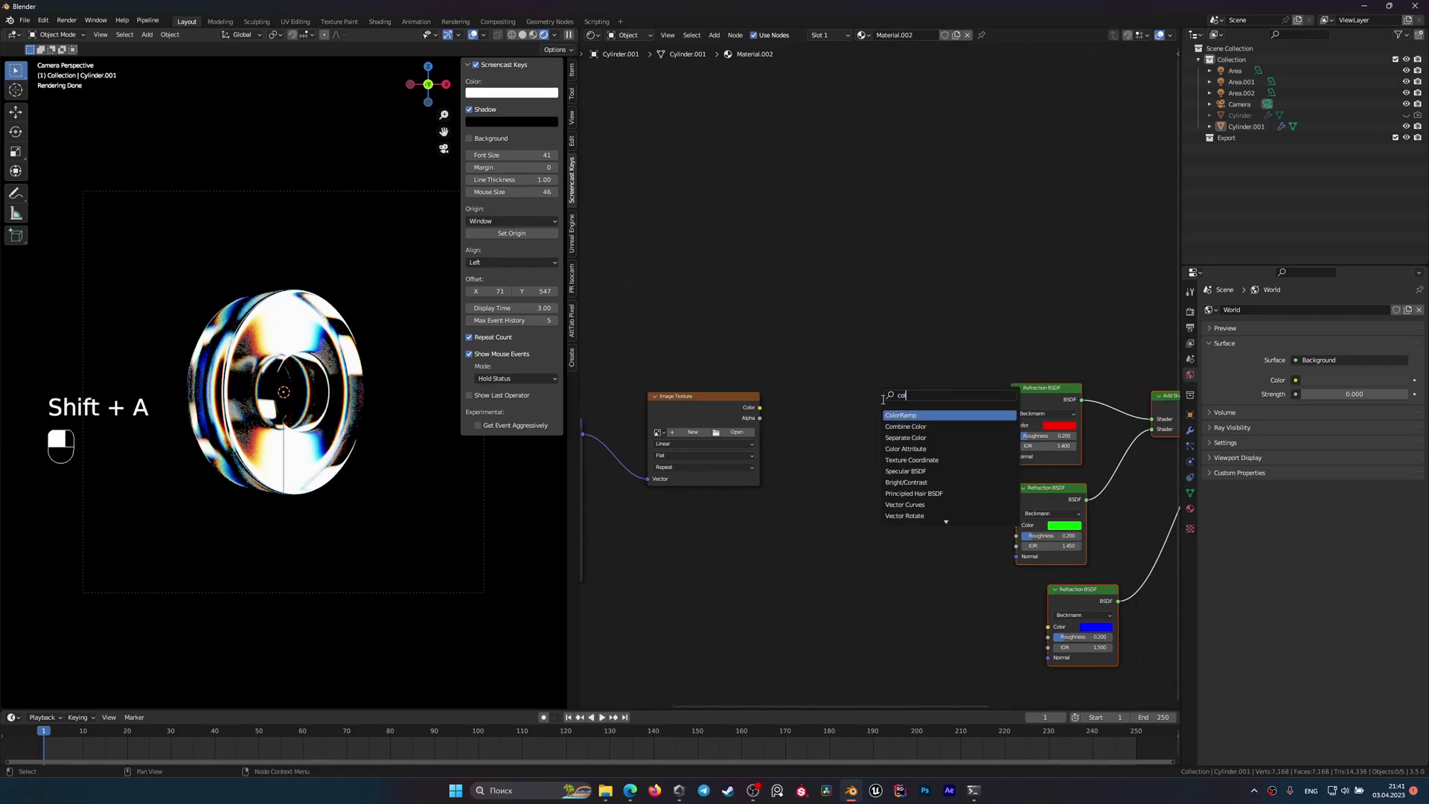
# - Browse the project folder in File View to reach the dark grunge jpg texture
pyautogui.moveTo(835, 461); pyautogui.dragTo(890, 445)
pyautogui.moveTo(889, 445); pyautogui.dragTo(834, 292)
pyautogui.moveTo(834, 292); pyautogui.dragTo(772, 407)
# - Load the grunge texture and wire it through a ColorRamp into the refraction shaders' roughness
pyautogui.click(772, 407)
pyautogui.moveTo(771, 407); pyautogui.dragTo(833, 361)
pyautogui.moveTo(833, 361); pyautogui.dragTo(931, 432)
pyautogui.moveTo(931, 433); pyautogui.dragTo(834, 419)
pyautogui.moveTo(834, 419); pyautogui.dragTo(902, 465)
pyautogui.moveTo(902, 465); pyautogui.dragTo(939, 422)
pyautogui.click(940, 421)
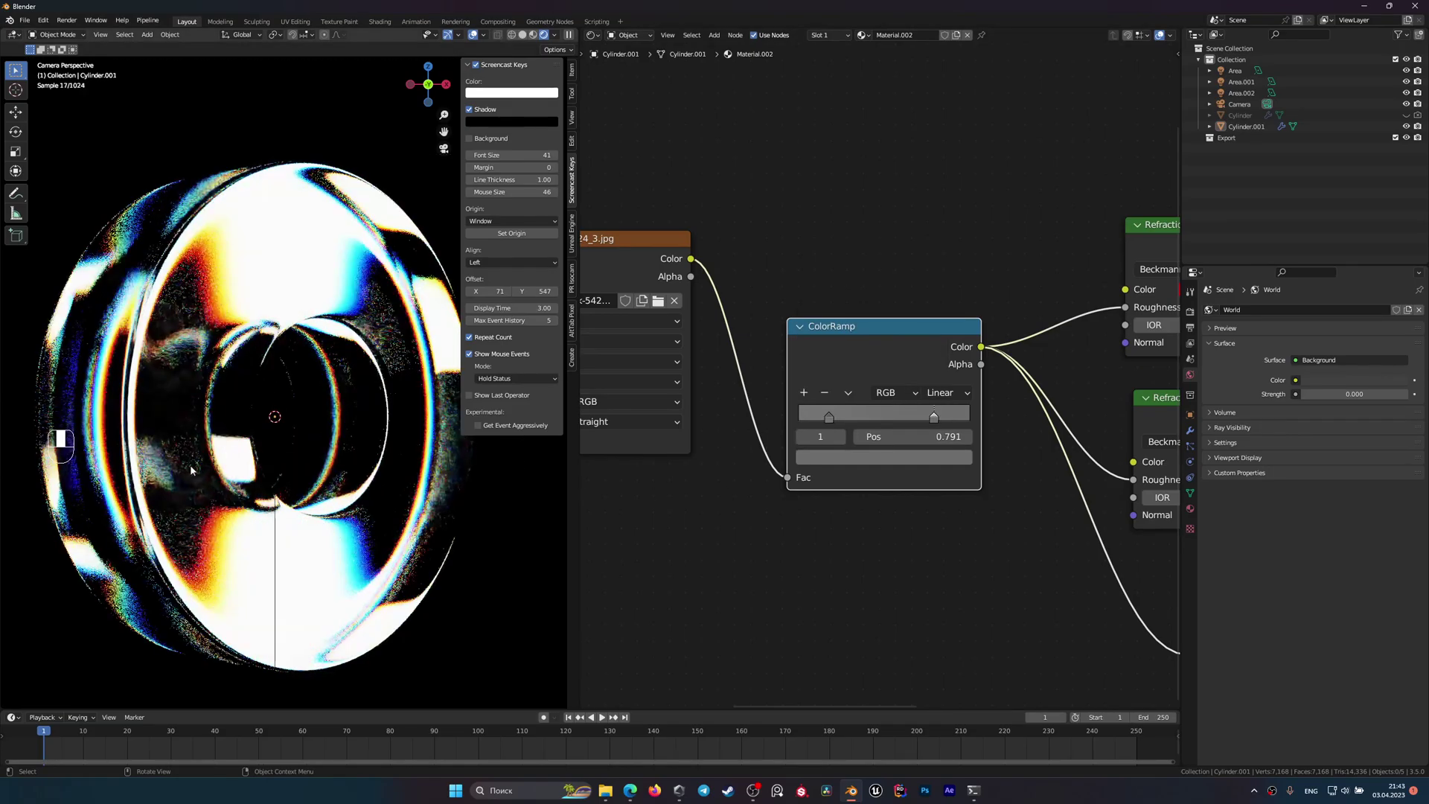
pyautogui.press('r')
pyautogui.press('z')
# - Tint the ColorRamp stop a very dark grey (about 0.034) in the colour picker
pyautogui.click(873, 334)
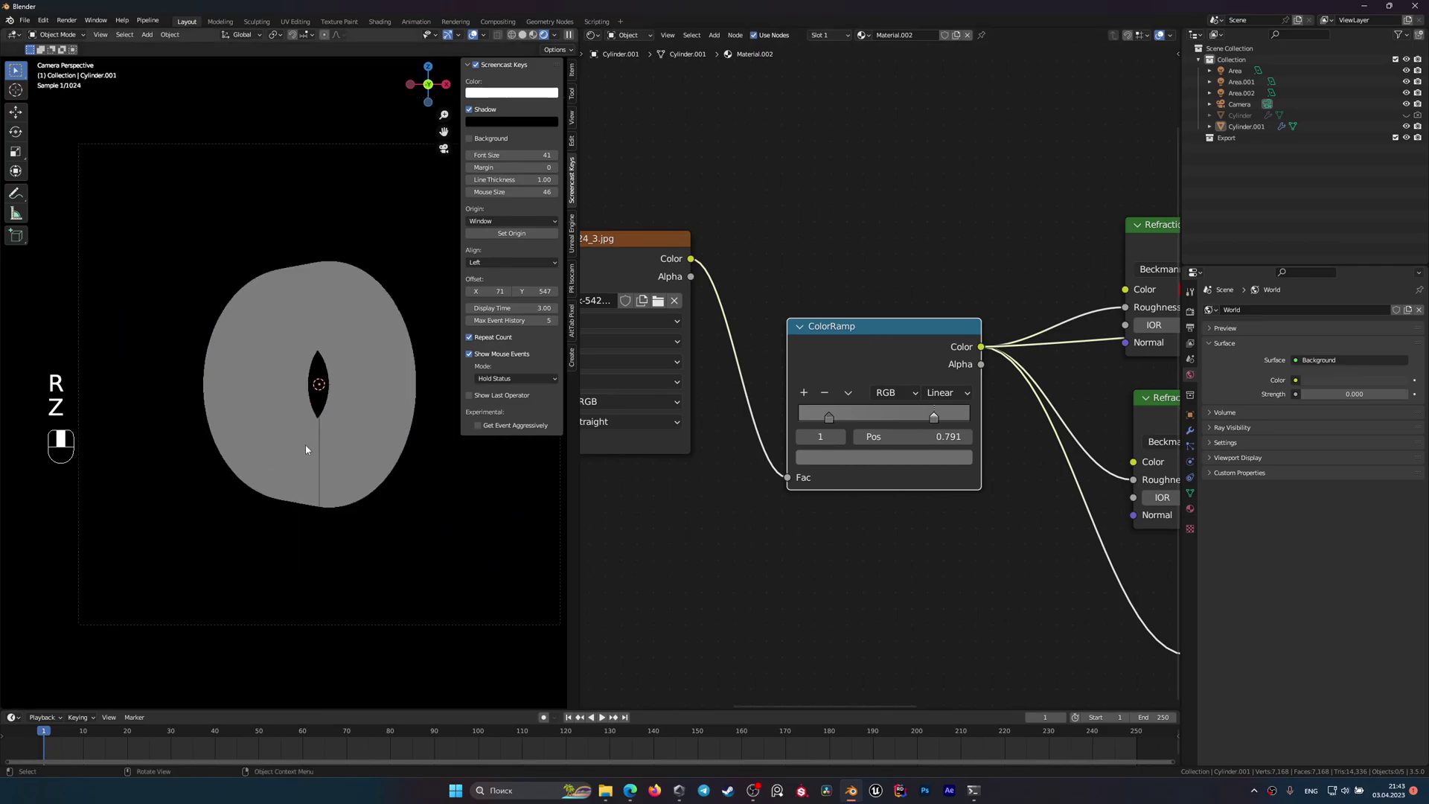
pyautogui.moveTo(828, 416); pyautogui.dragTo(852, 456)
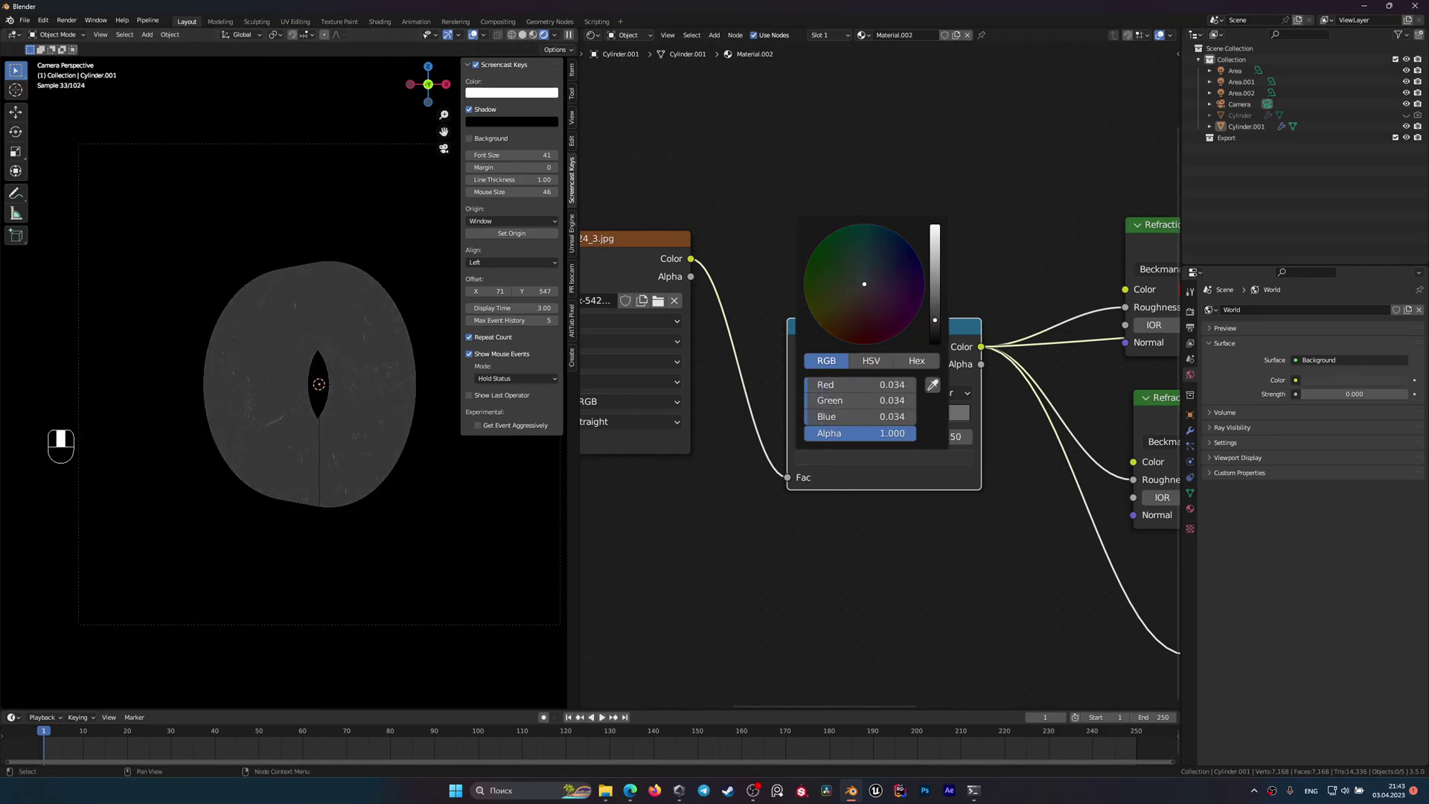
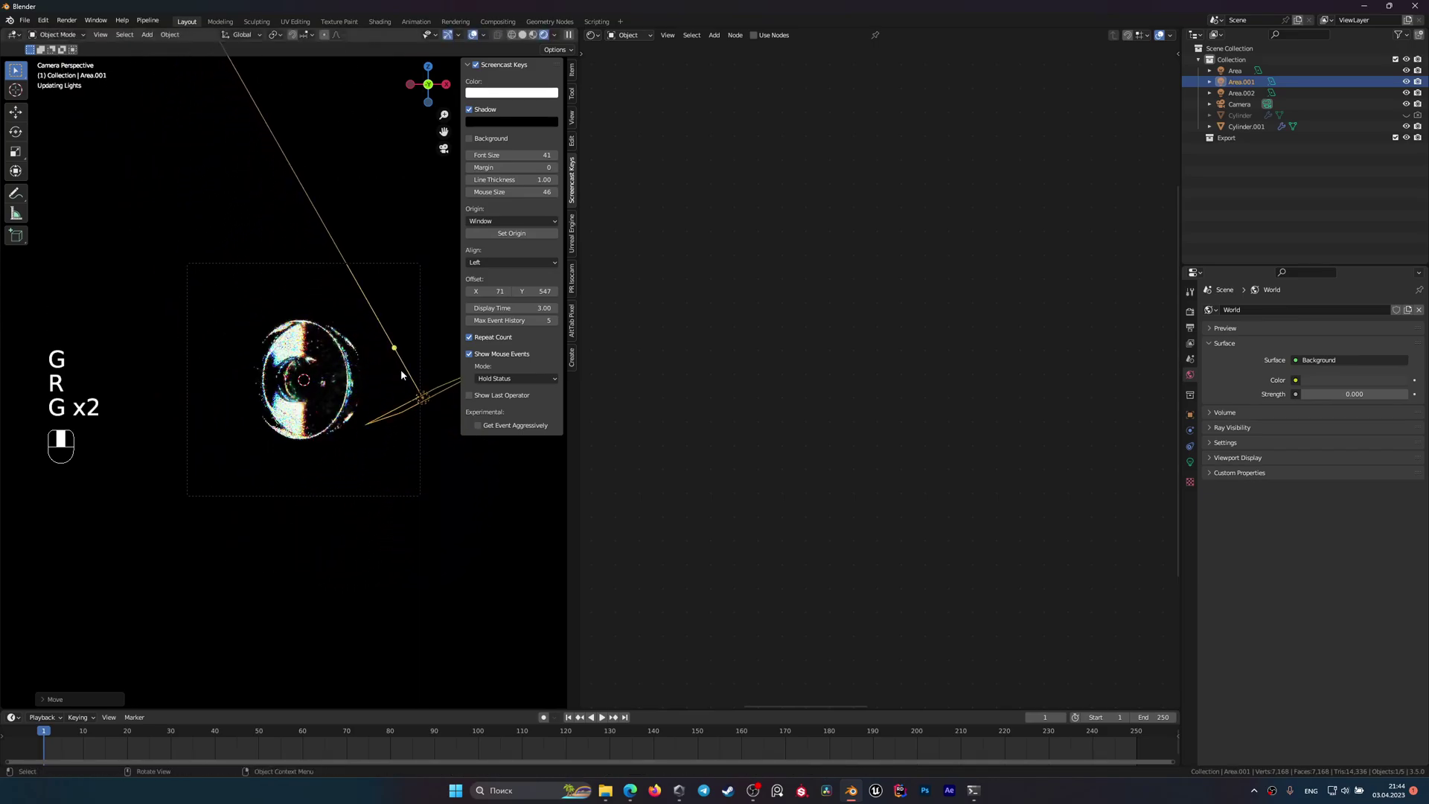
# - Rotate and move the Area.001 light beside the ring, then view it through the camera
pyautogui.press('r')
pyautogui.press('g')
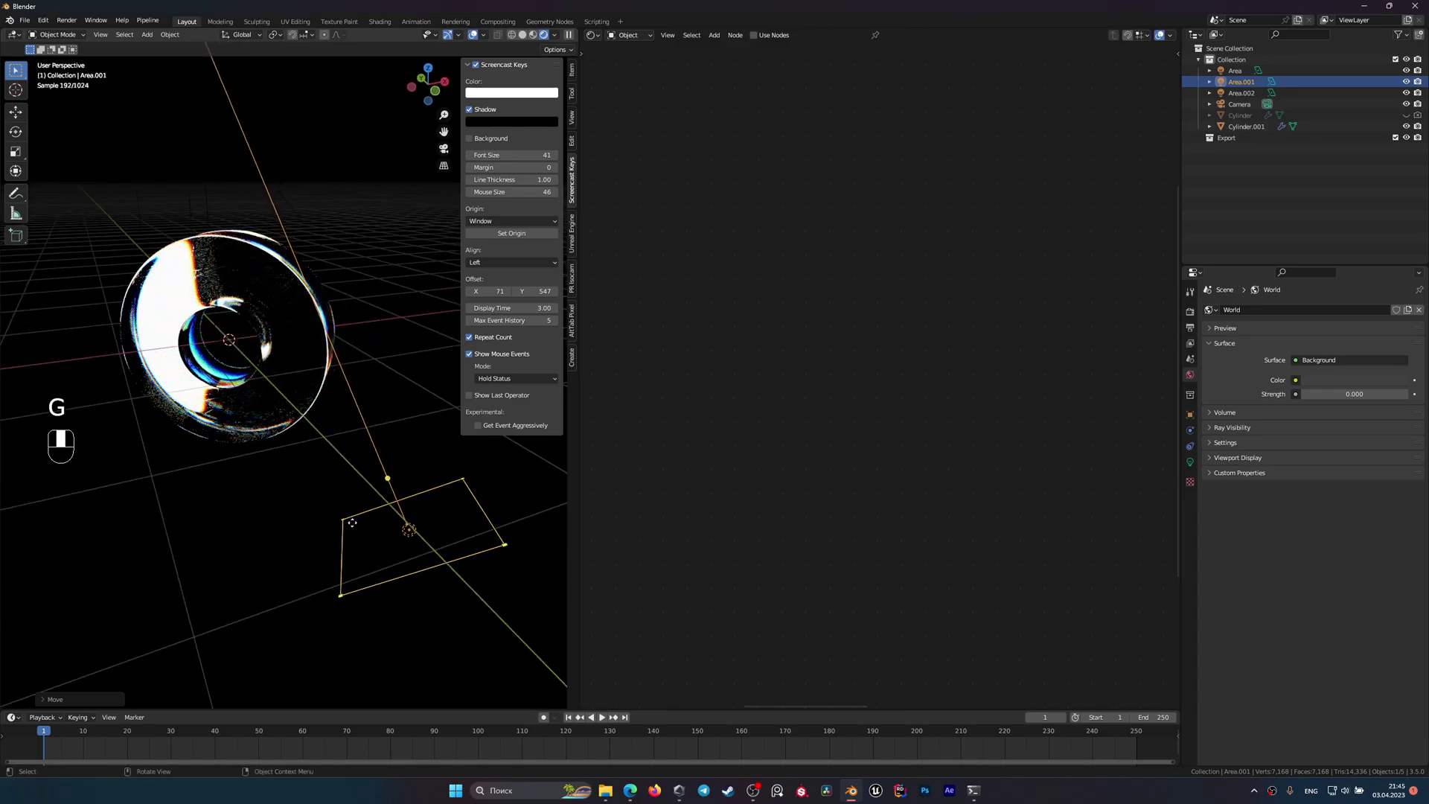
pyautogui.press('KP_0')
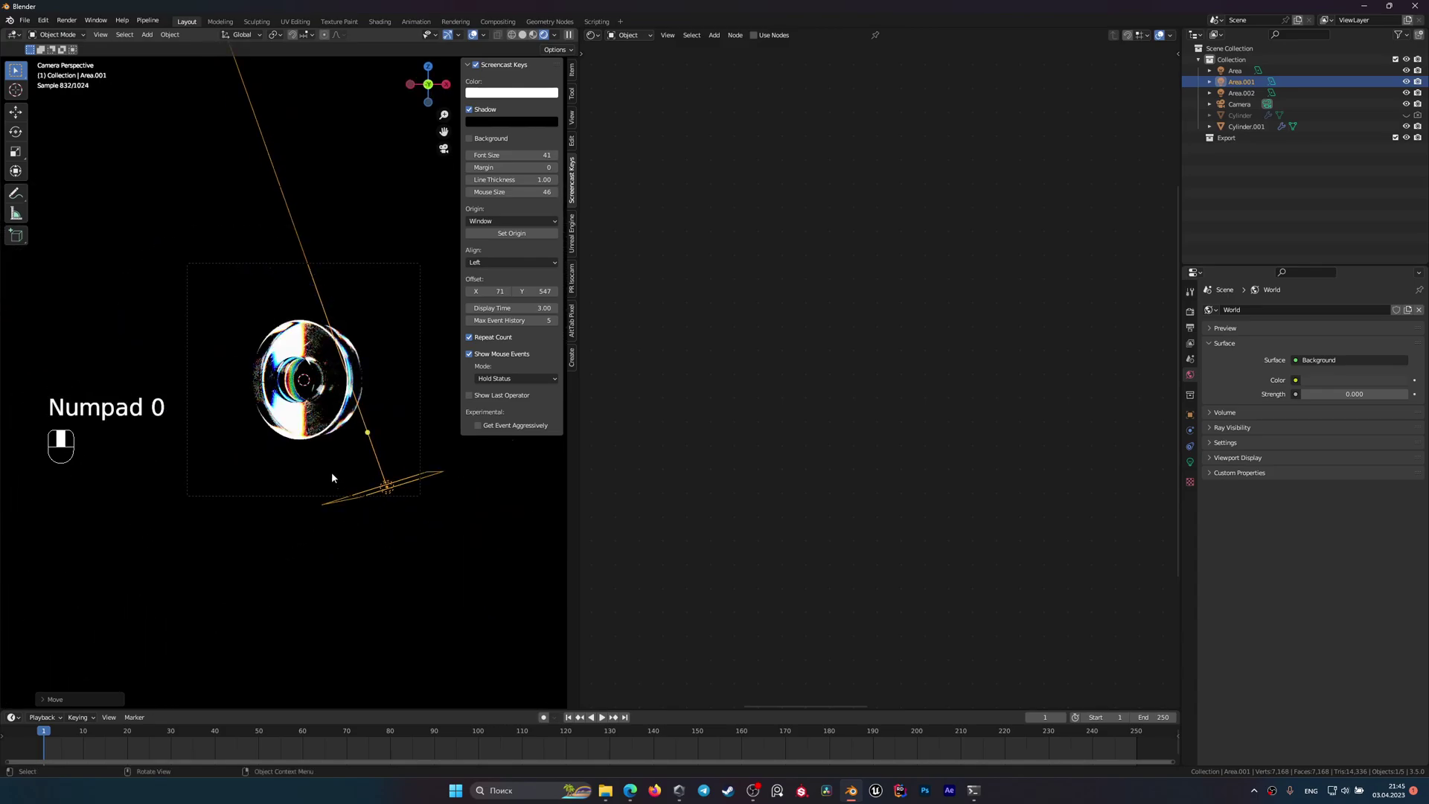